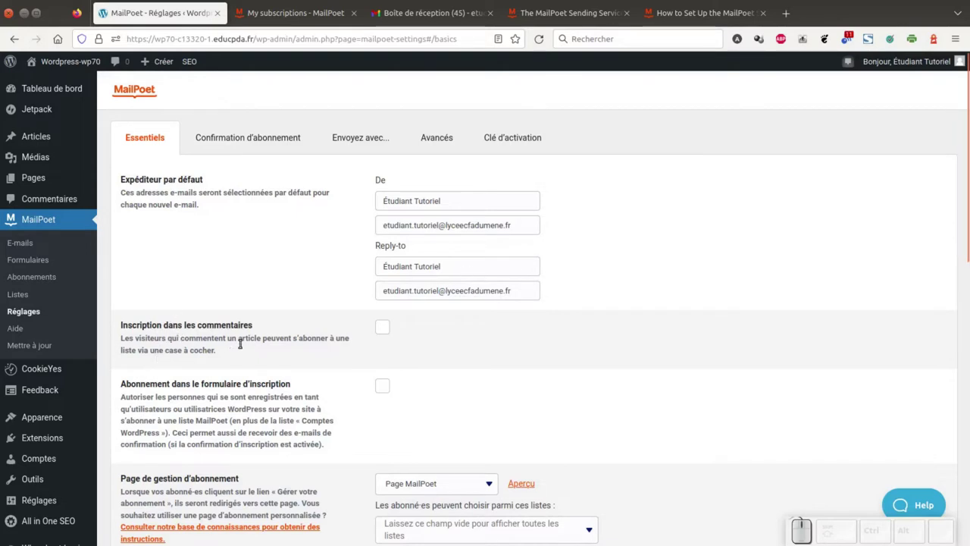
Enable subscription on comments and add commenters to 'Liste de diffusion de newsletter'.
left_click(378, 328)
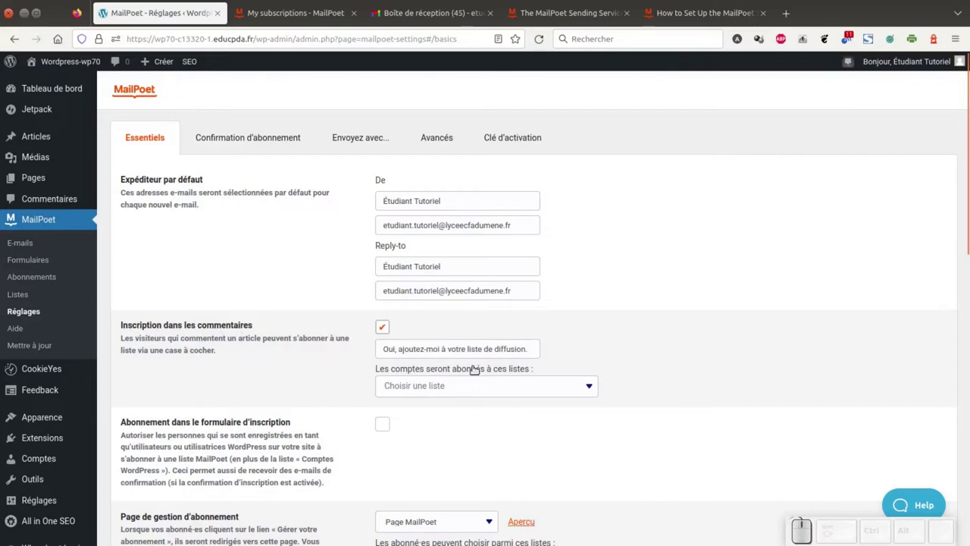
left_click(460, 403)
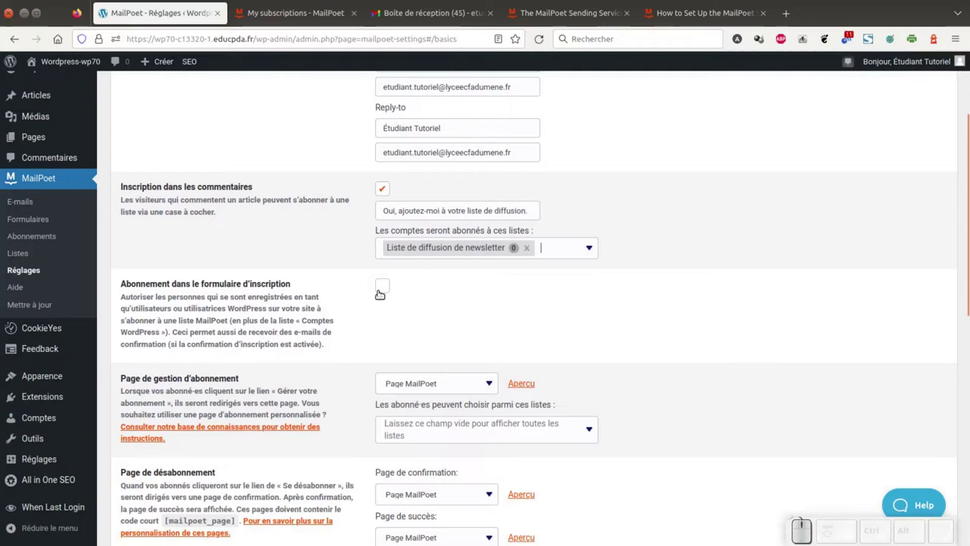
Enable subscription on registration and add new users to 'Liste de diffusion de newsletter'.
left_click(382, 284)
left_click(467, 349)
left_click(465, 363)
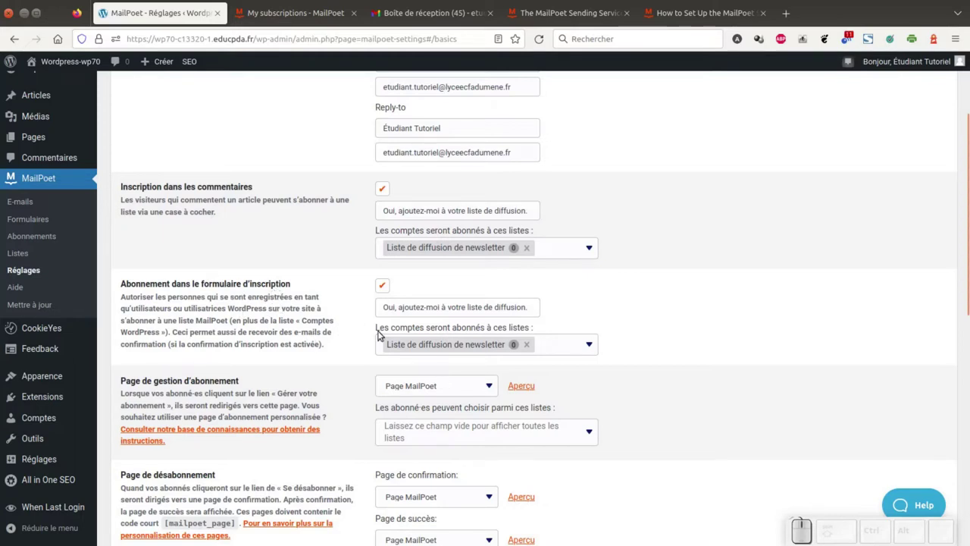
Set 'Notifications de nouvel·le abonné·e' to Non.
scroll("down", 3)
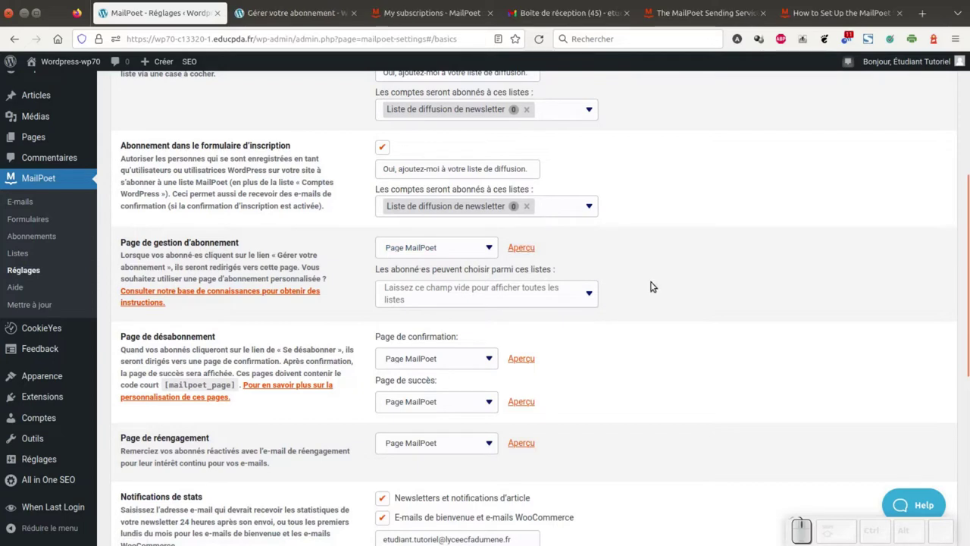
scroll("down", 3)
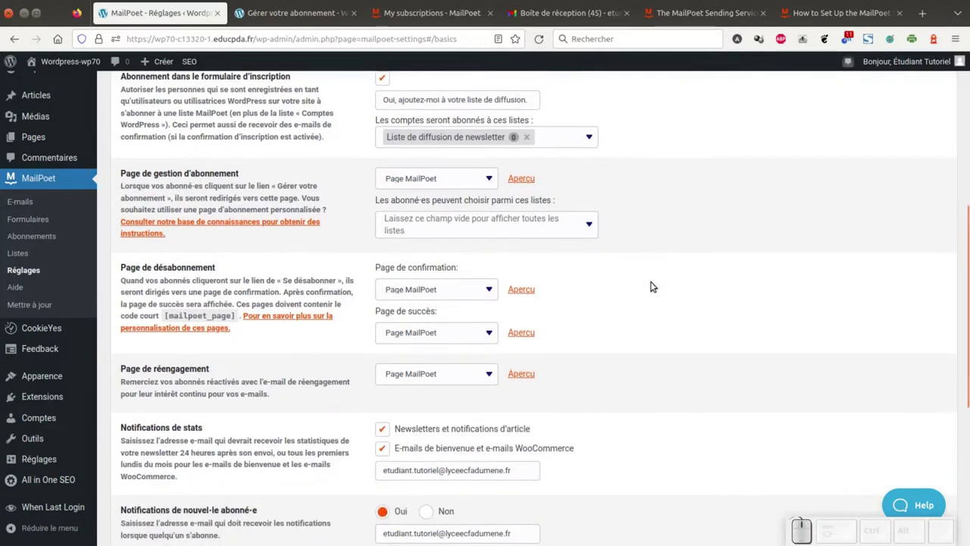
scroll("down", 3)
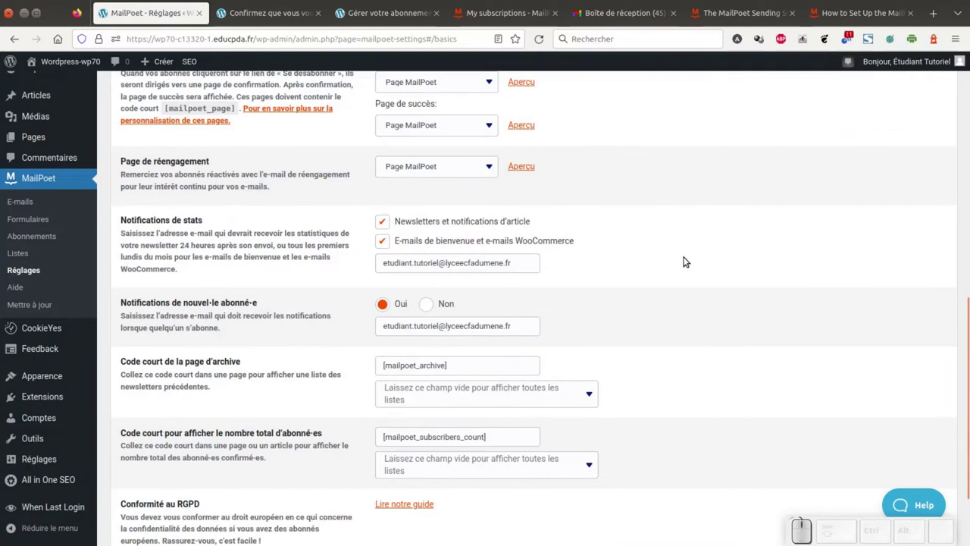
scroll("down", 3)
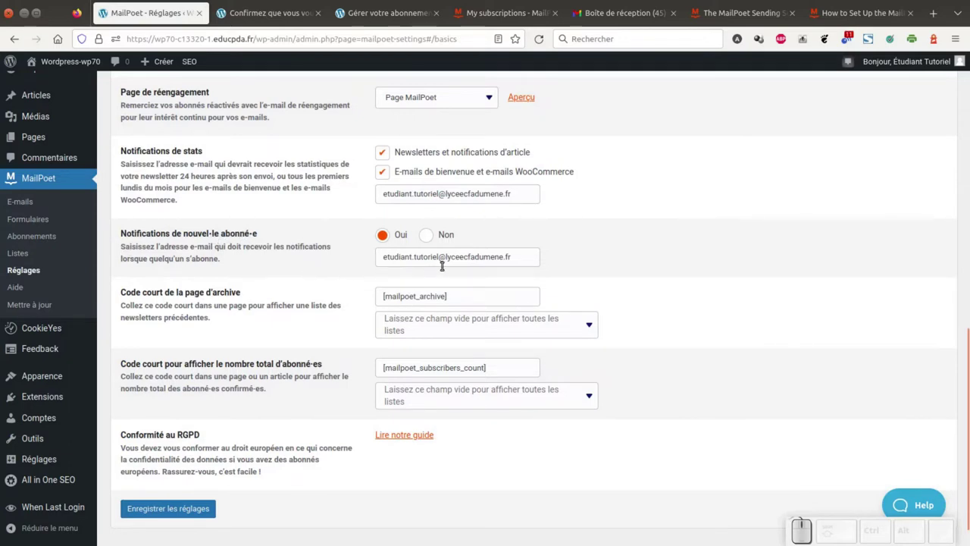
left_click(213, 511)
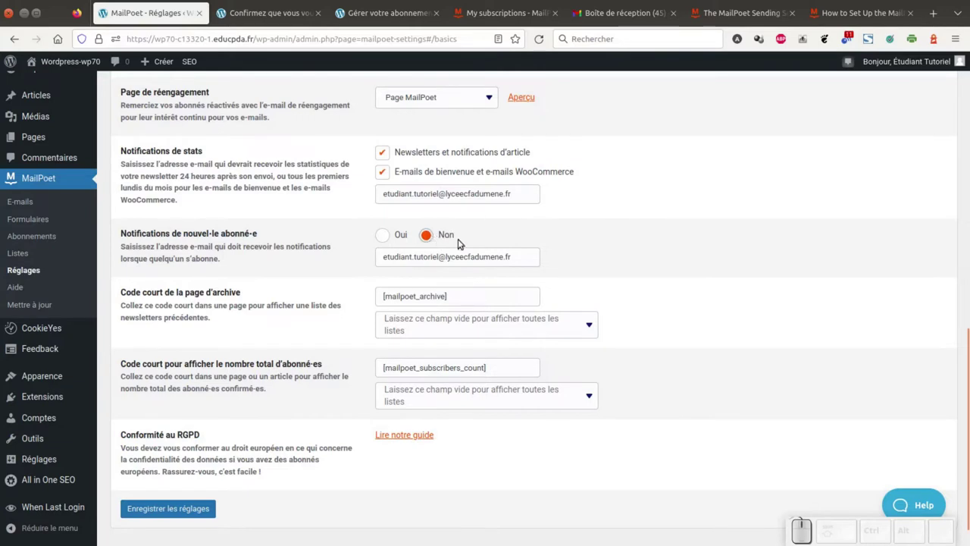
scroll("down", 3)
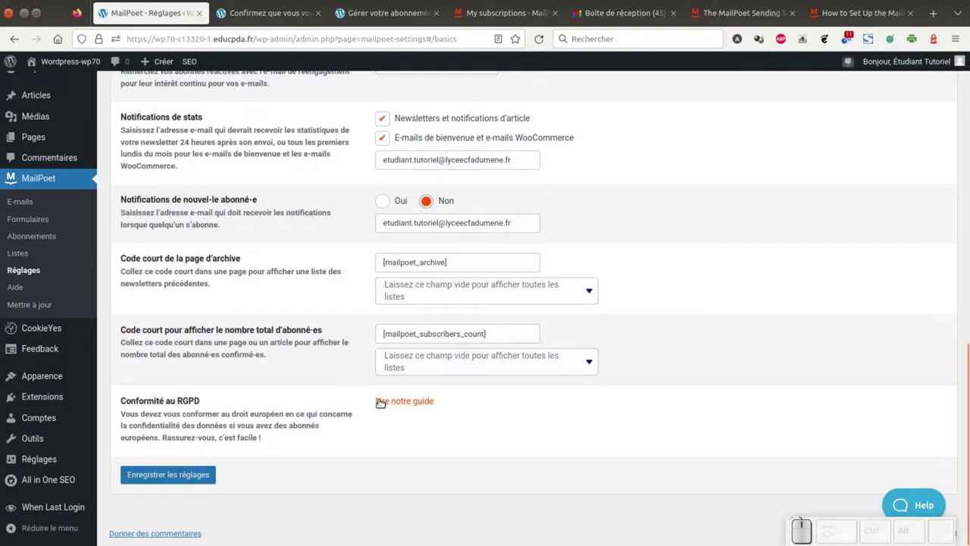
left_click(213, 477)
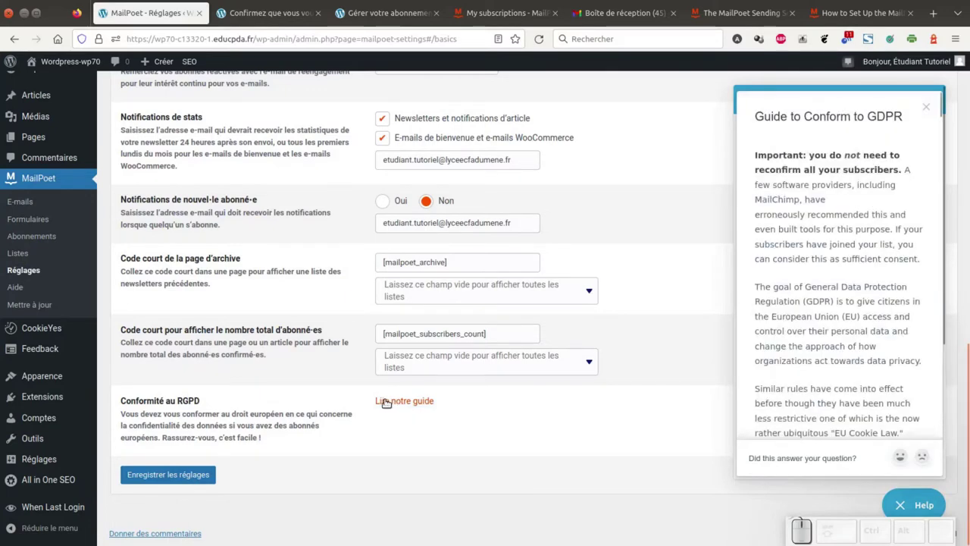
left_click(214, 476)
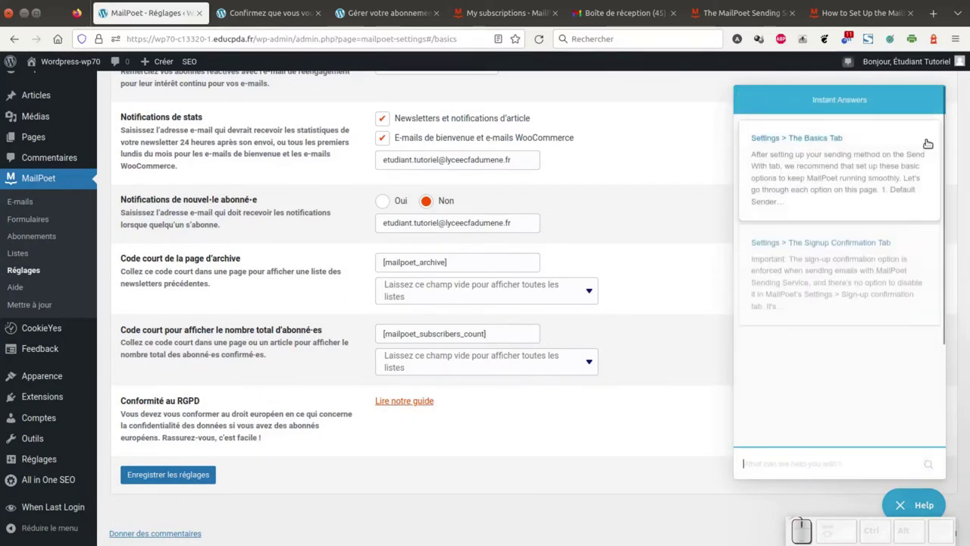
left_click(214, 477)
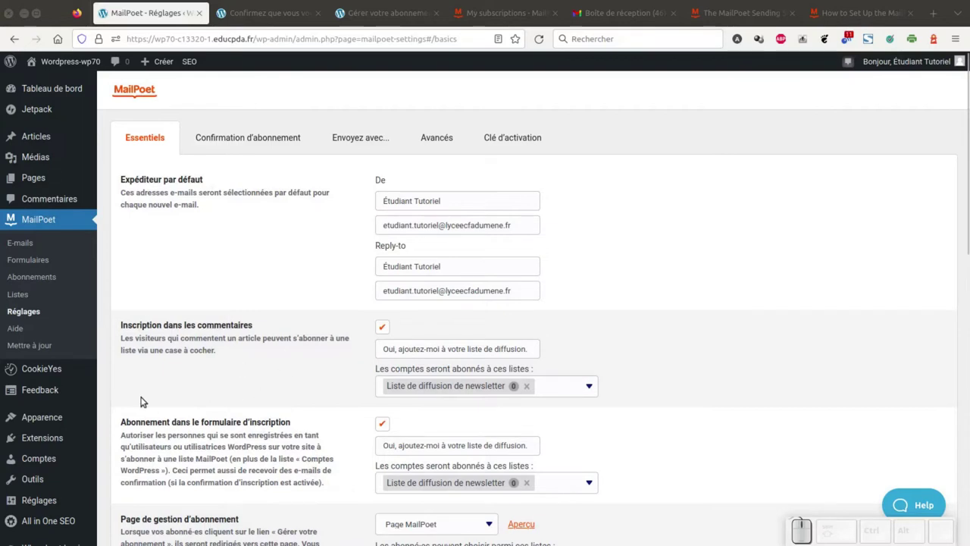
Show the 'Confirmation d'abonnement' settings with the default email subject and body.
left_click(260, 136)
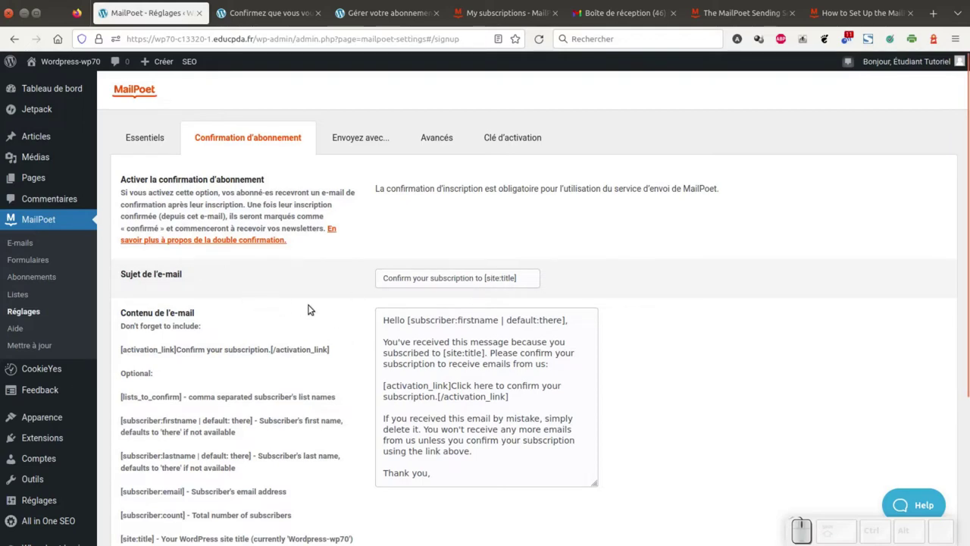
Change the confirmation email greeting from 'Hello' to 'Bonjour'.
scroll("down", 3)
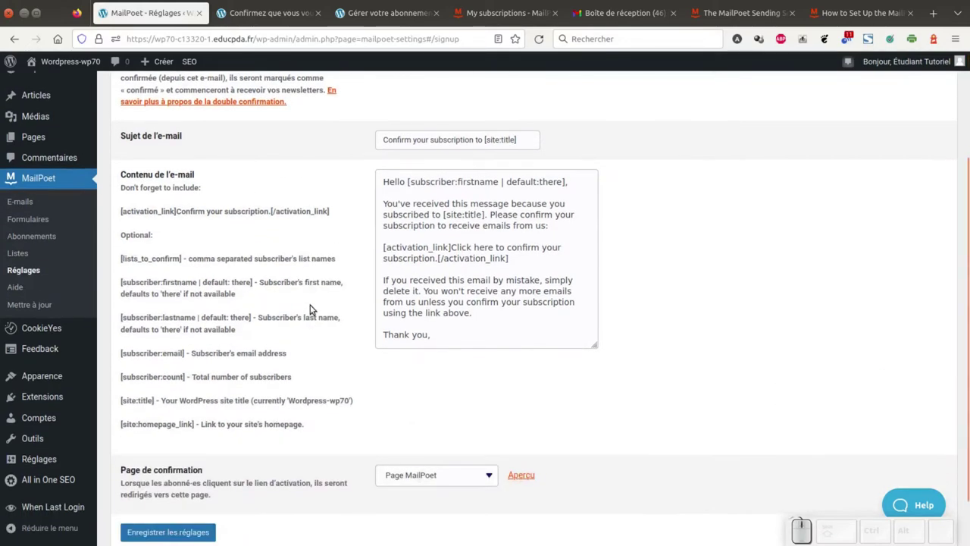
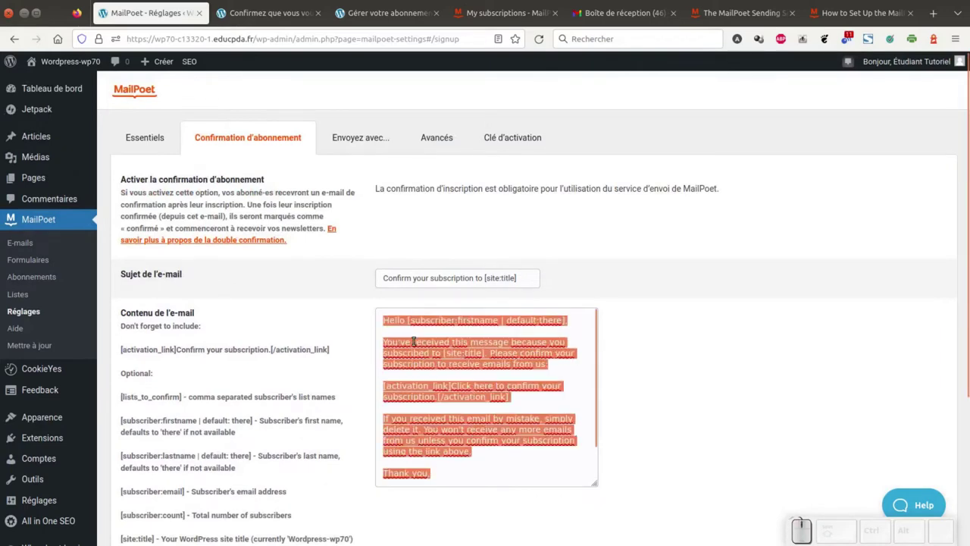
left_click(411, 329)
left_click(407, 320)
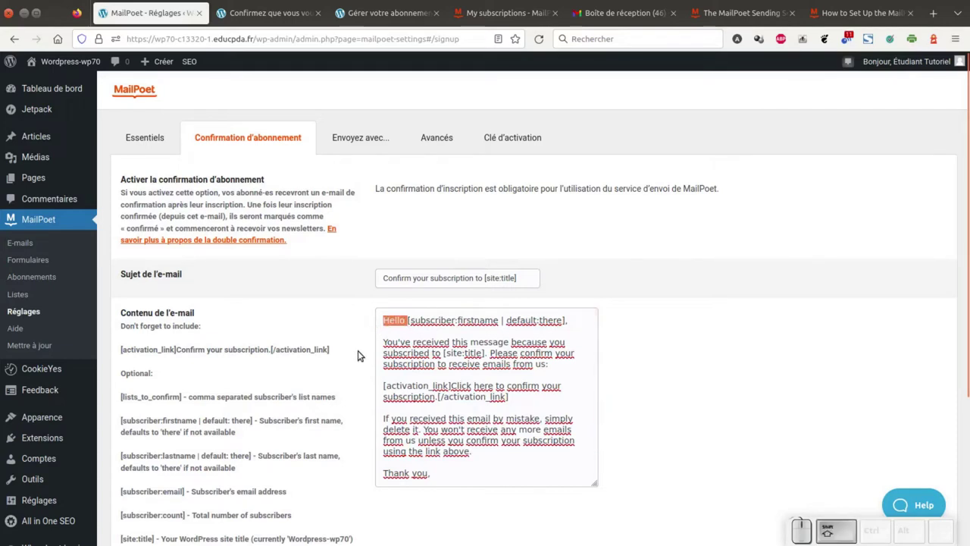
key("shift+space")
key("Left")
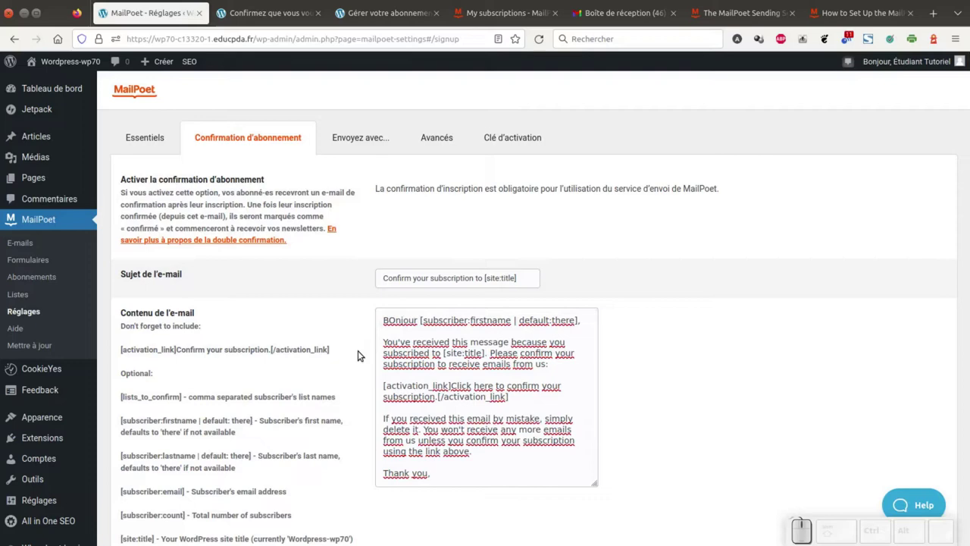
key("BackSpace")
key("o")
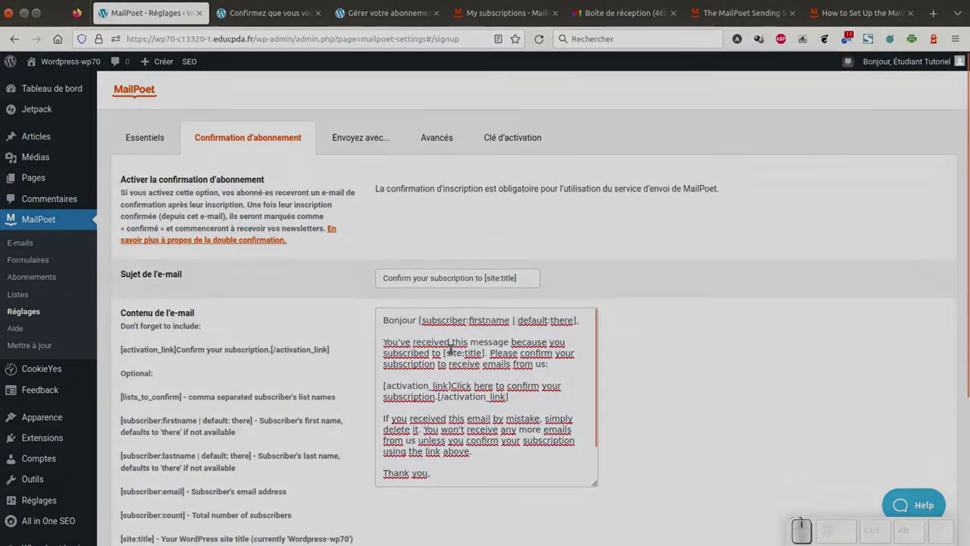
Select the English subject text so it can be replaced with the French wording.
scroll("down", 3)
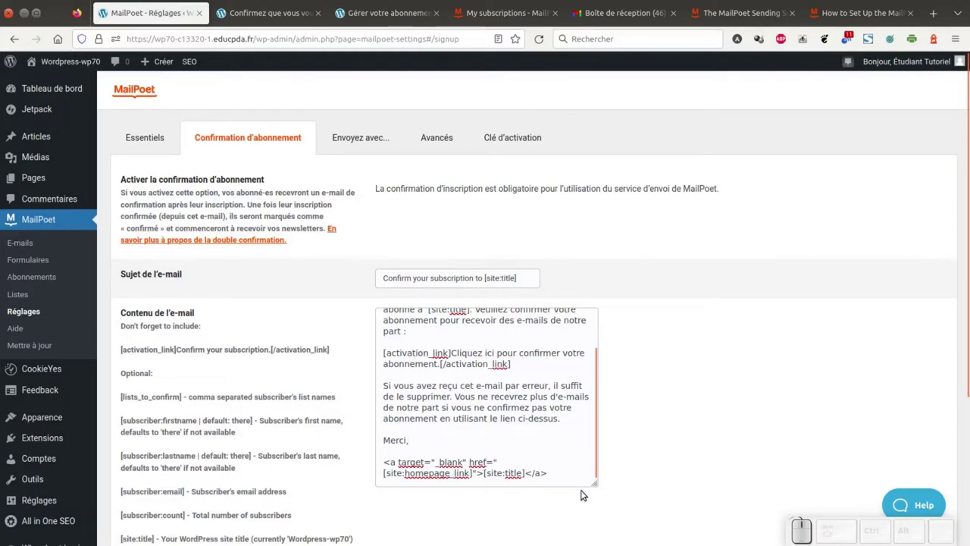
scroll("down", 3)
scroll("down", 3)
scroll("up", 3)
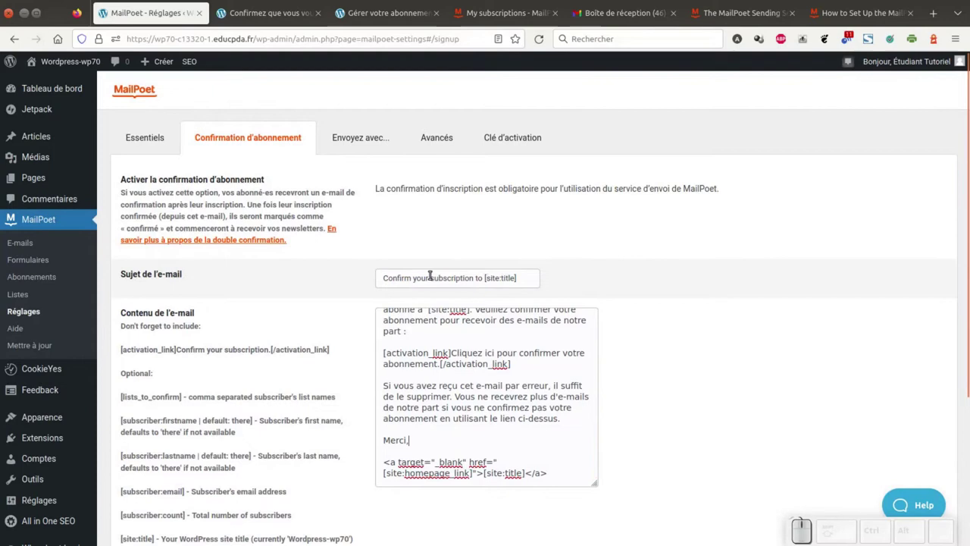
left_click_drag(483, 279, 406, 297)
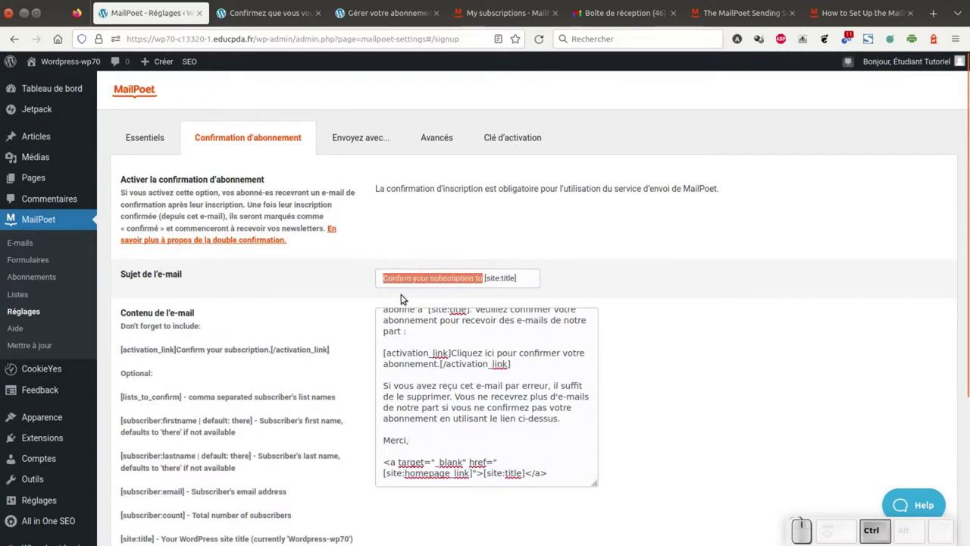
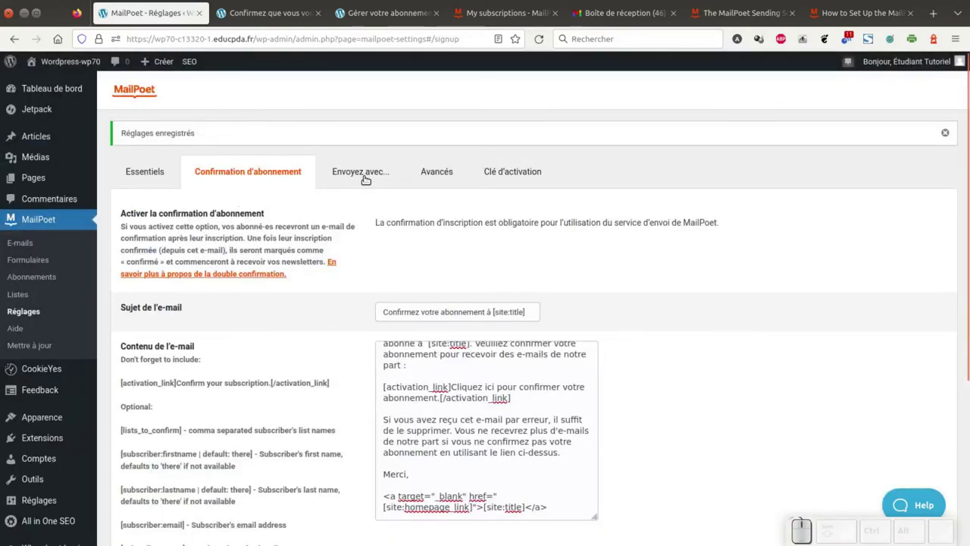
View the 'Envoyez avec...' sending service settings.
left_click(373, 171)
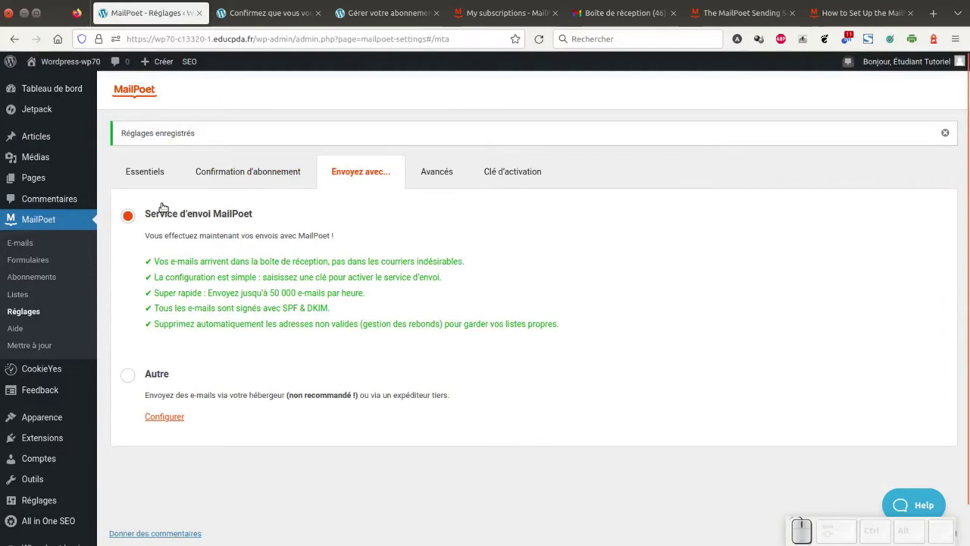
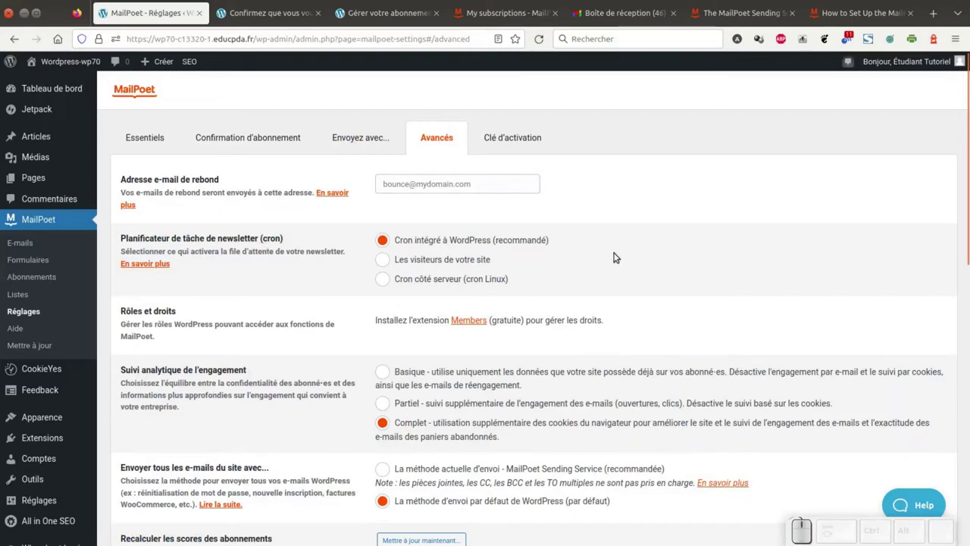
Send all site emails via the current method, MailPoet Sending Service.
scroll("down", 3)
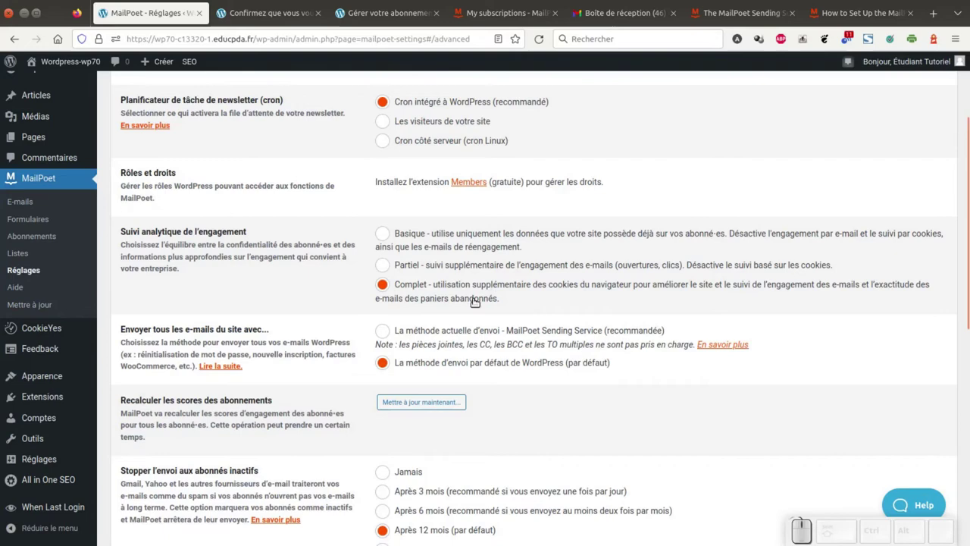
scroll("down", 3)
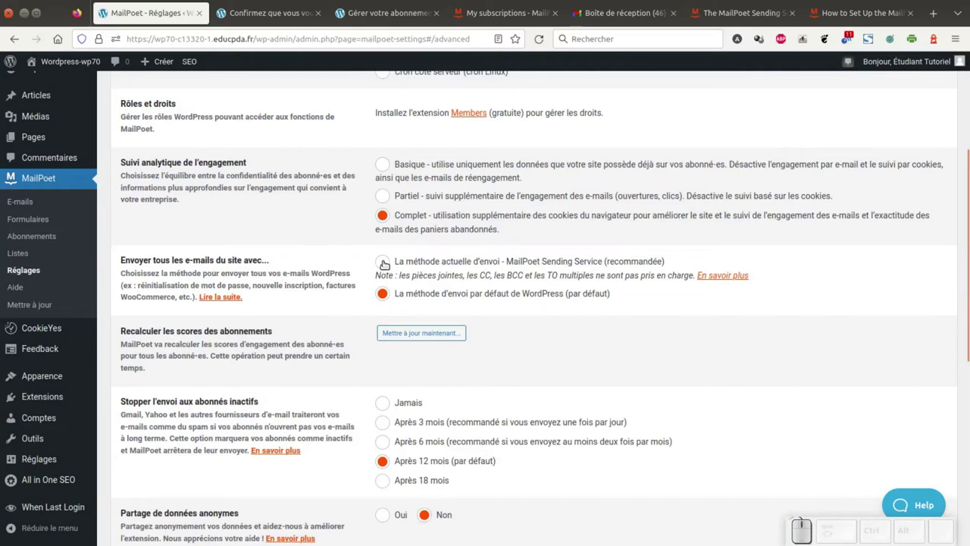
left_click(384, 258)
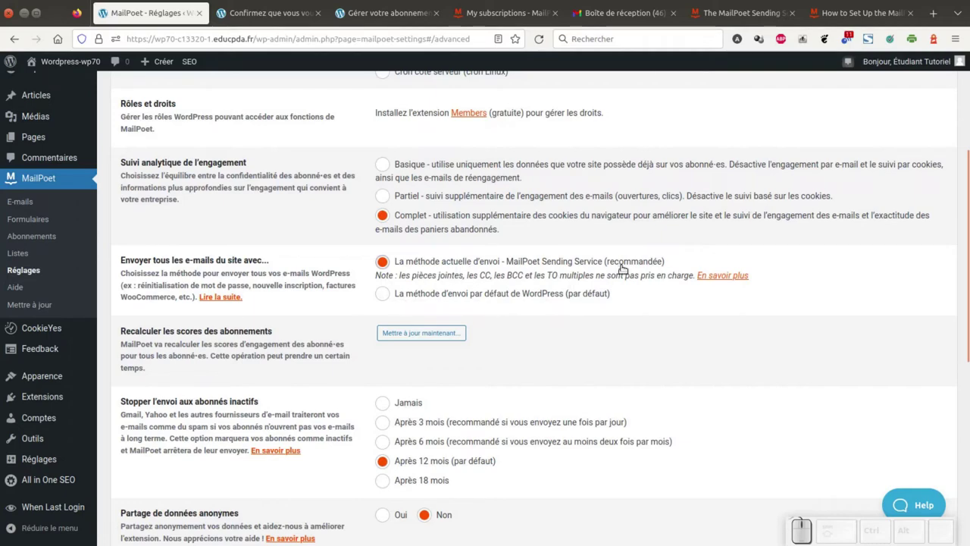
Set 'Charger des bibliothèques tierces' to Non.
scroll("down", 3)
scroll("down", 3)
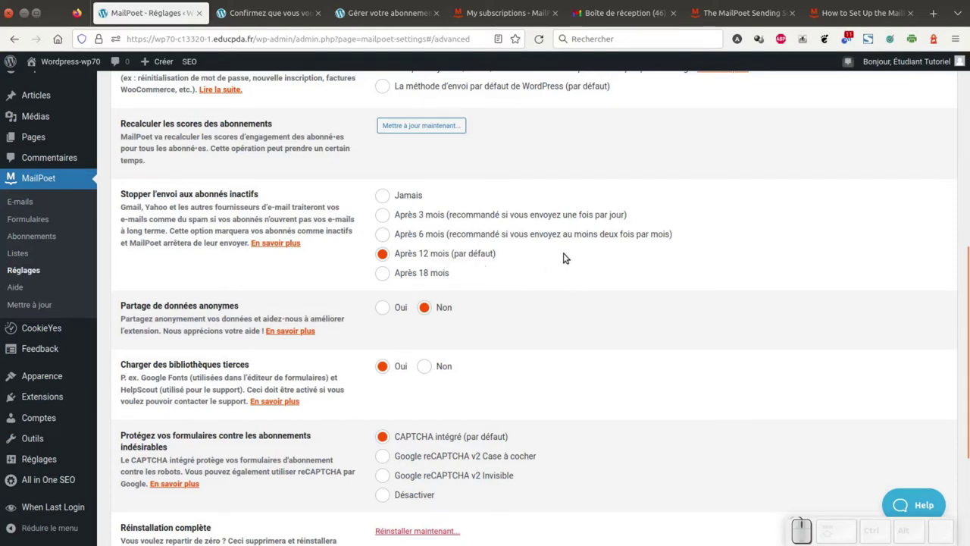
scroll("down", 3)
left_click(427, 296)
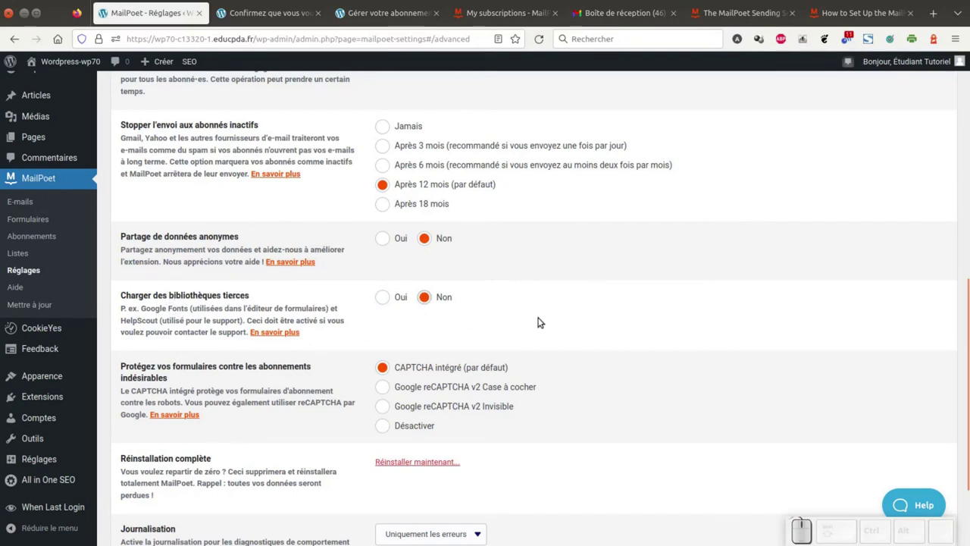
Set form protection to 'Désactiver', turning off CAPTCHA on subscription forms.
scroll("down", 3)
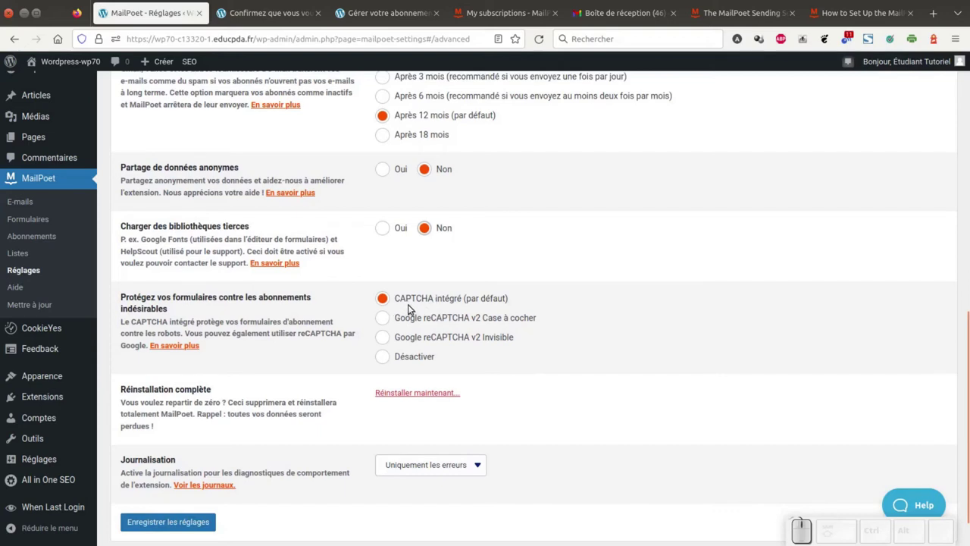
left_click(383, 355)
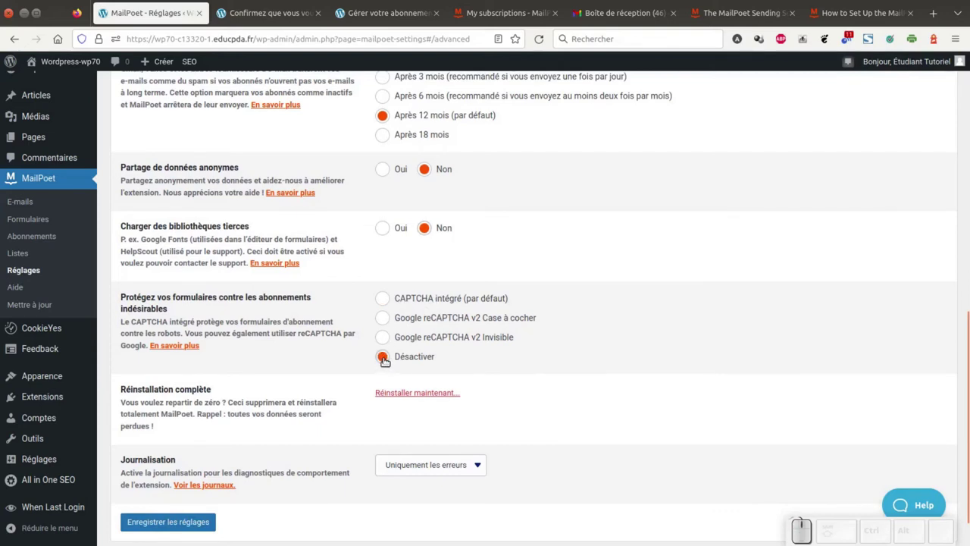
scroll("down", 3)
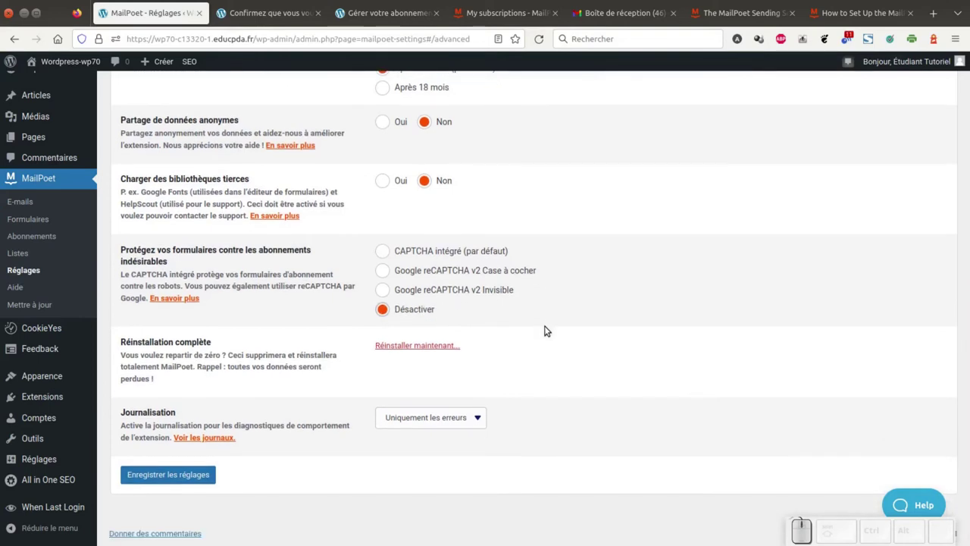
scroll("down", 3)
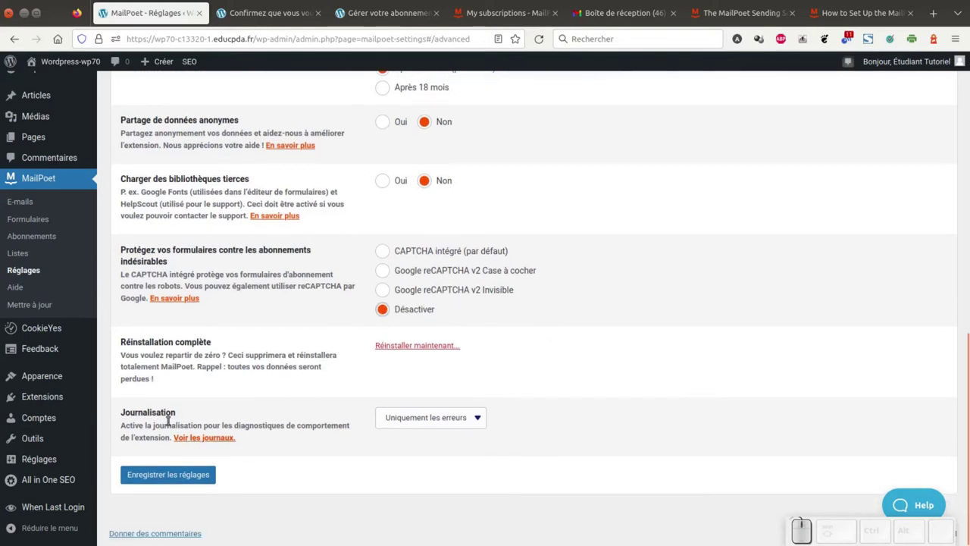
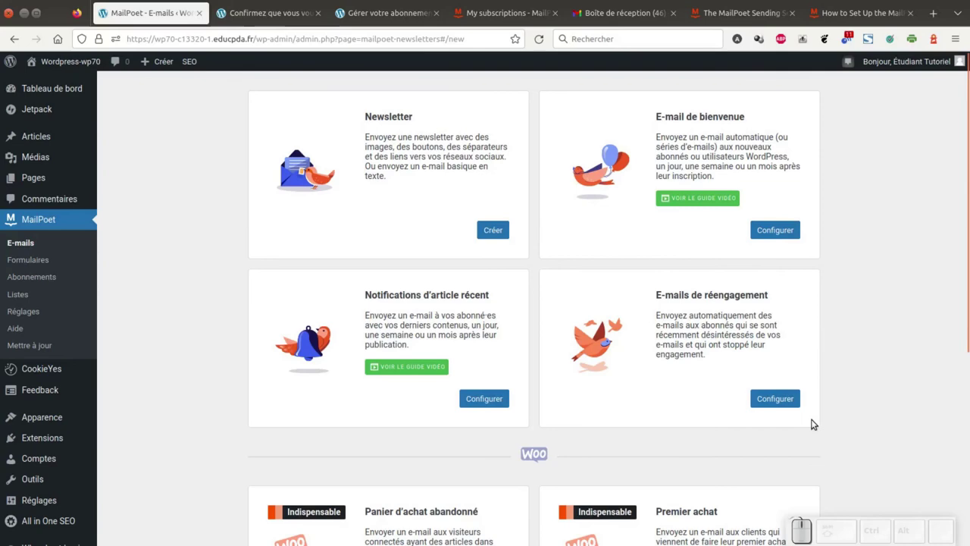
scroll("down", 3)
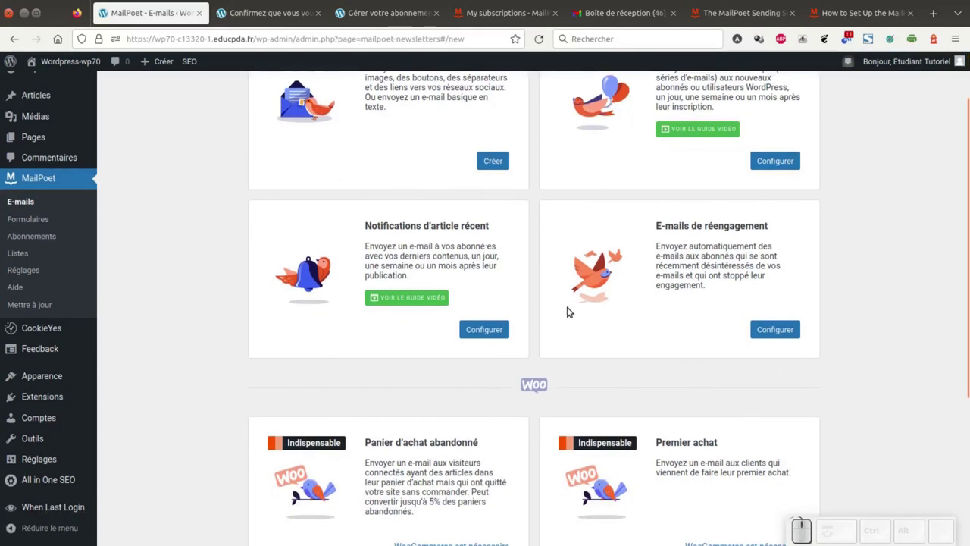
scroll("down", 3)
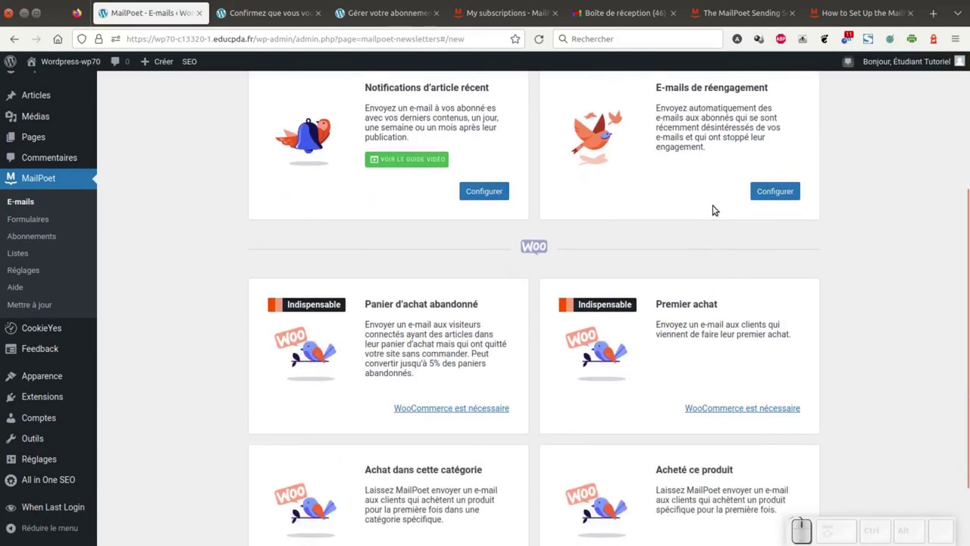
scroll("down", 3)
scroll("down", 3)
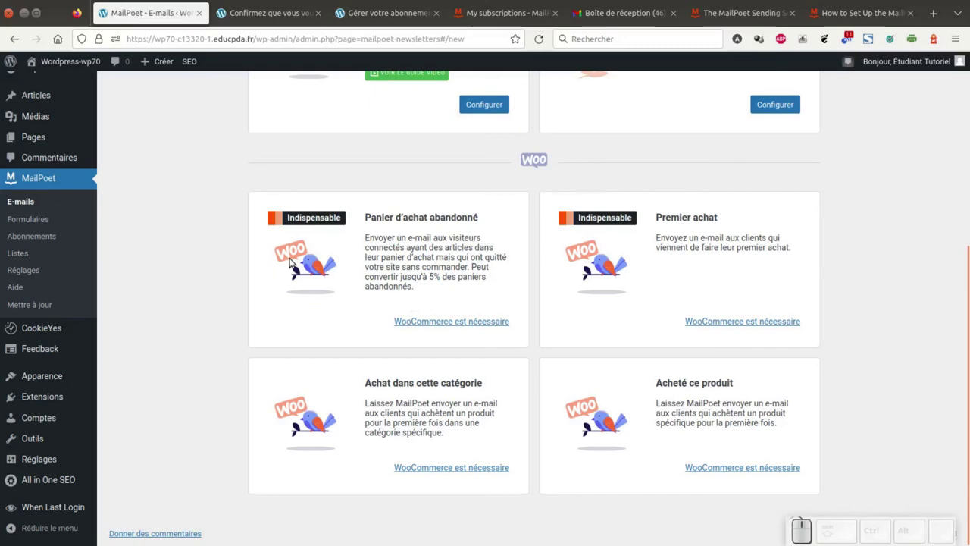
scroll("up", 3)
scroll("up", 3)
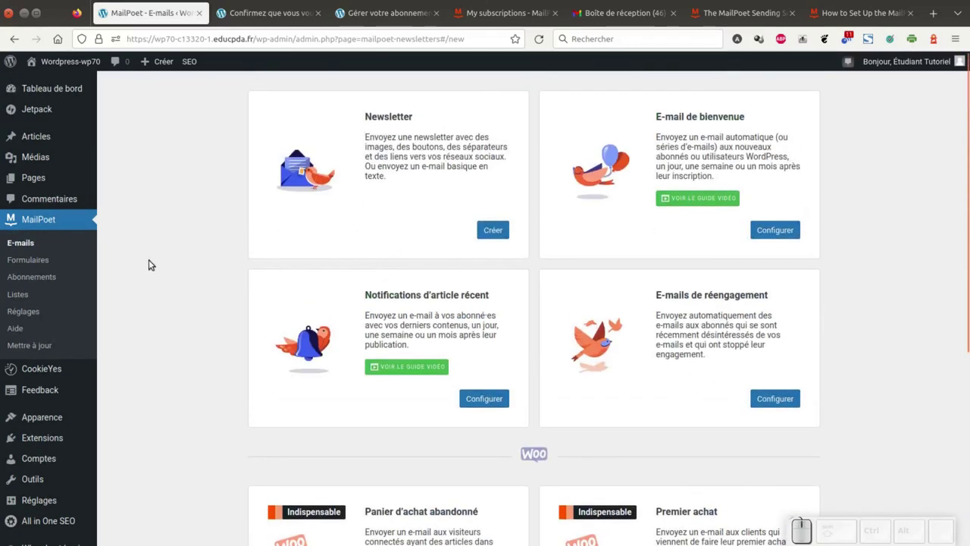